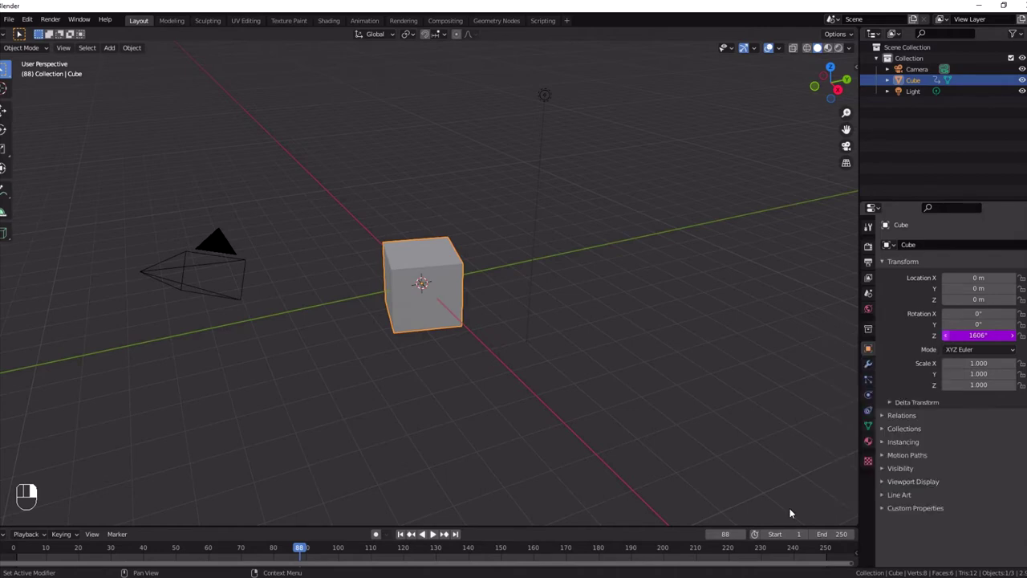
Step: Play the Timeline so the Z-rotation driver spins the cube to about 18.2° by frame 56
{"action": "left_click", "coordinate": [403, 533]}
{"action": "left_click", "coordinate": [437, 534]}
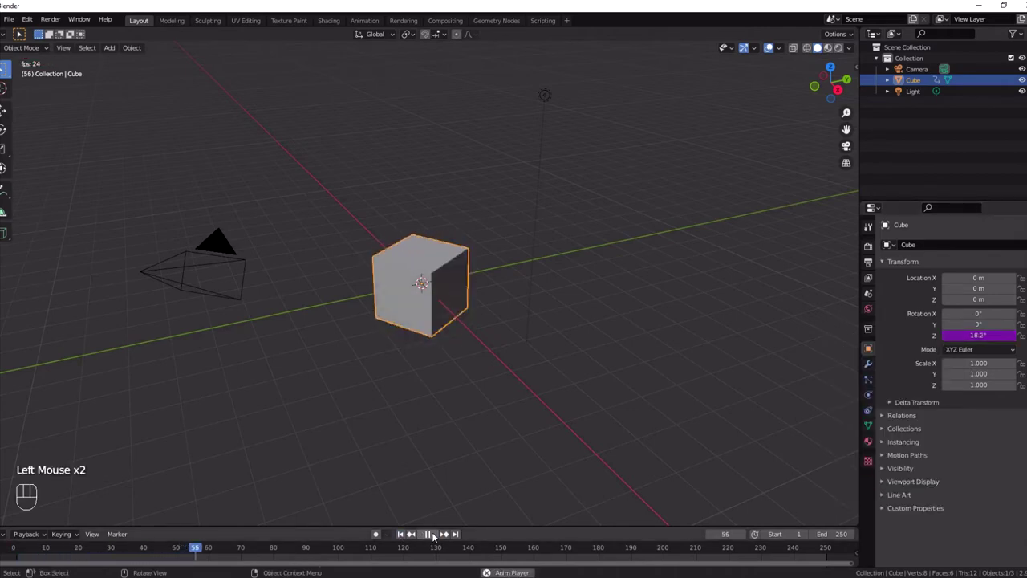
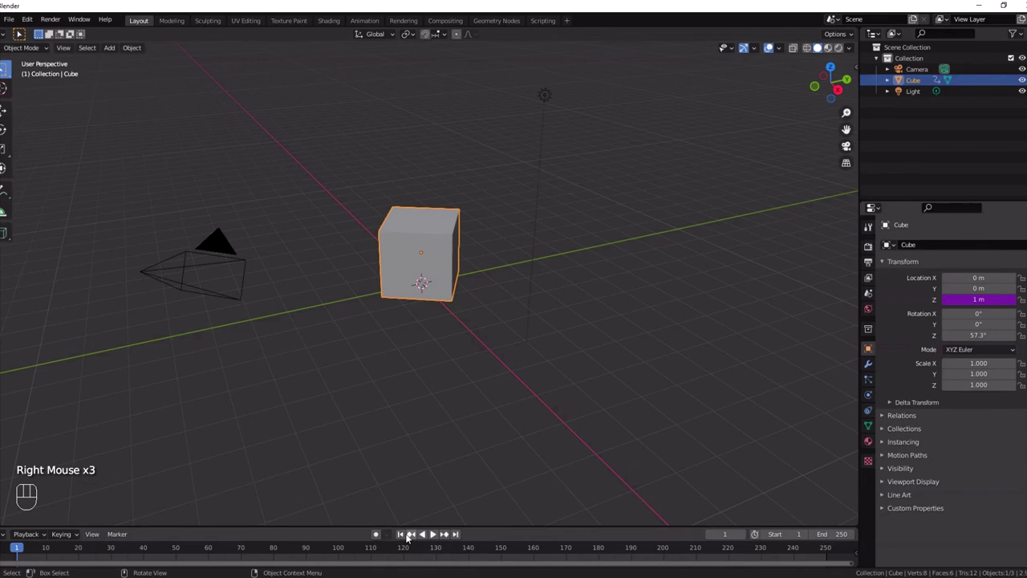
Step: Play and pause the Timeline to watch the location driver lift the cube off the grid
{"action": "left_click", "coordinate": [440, 535]}
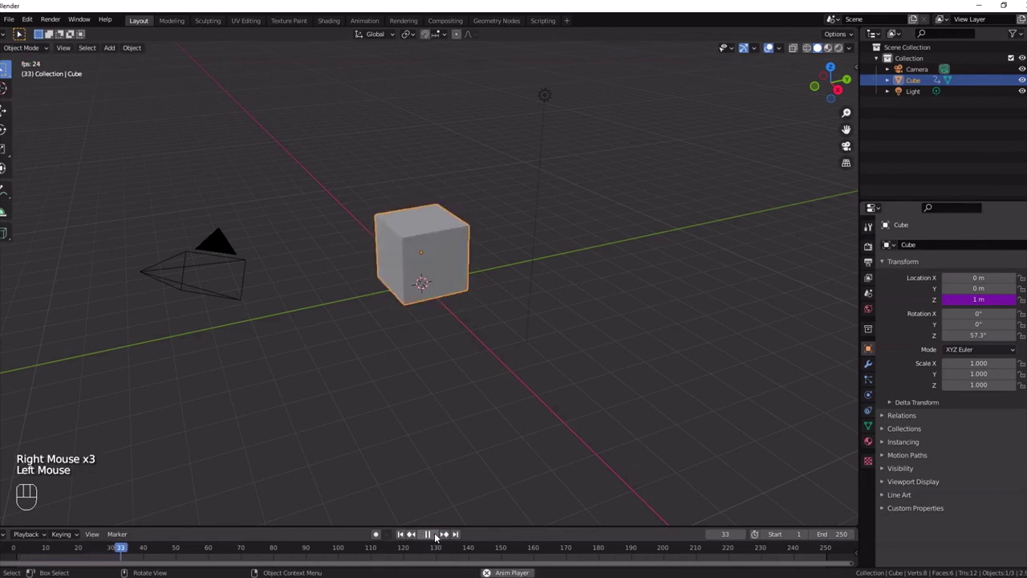
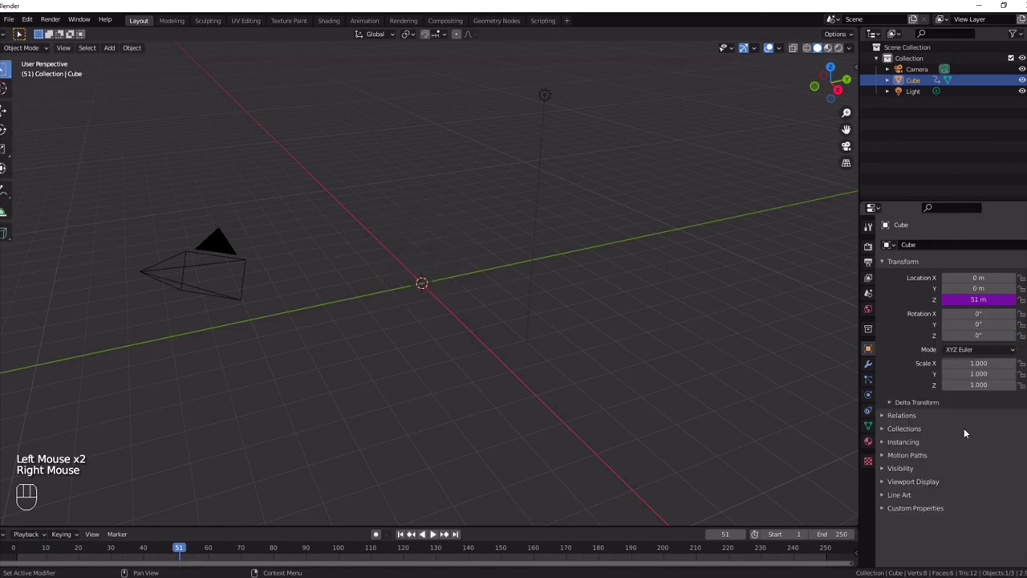
{"action": "left_click", "coordinate": [409, 537]}
{"action": "left_click", "coordinate": [439, 536]}
{"action": "left_click", "coordinate": [440, 536]}
Step: Jump back and replay so the cube rises to 69 m at frame 69 with no spin
{"action": "left_click", "coordinate": [403, 536]}
{"action": "scroll", "scroll_direction": "down", "scroll_amount": 3}
{"action": "left_click", "coordinate": [439, 534]}
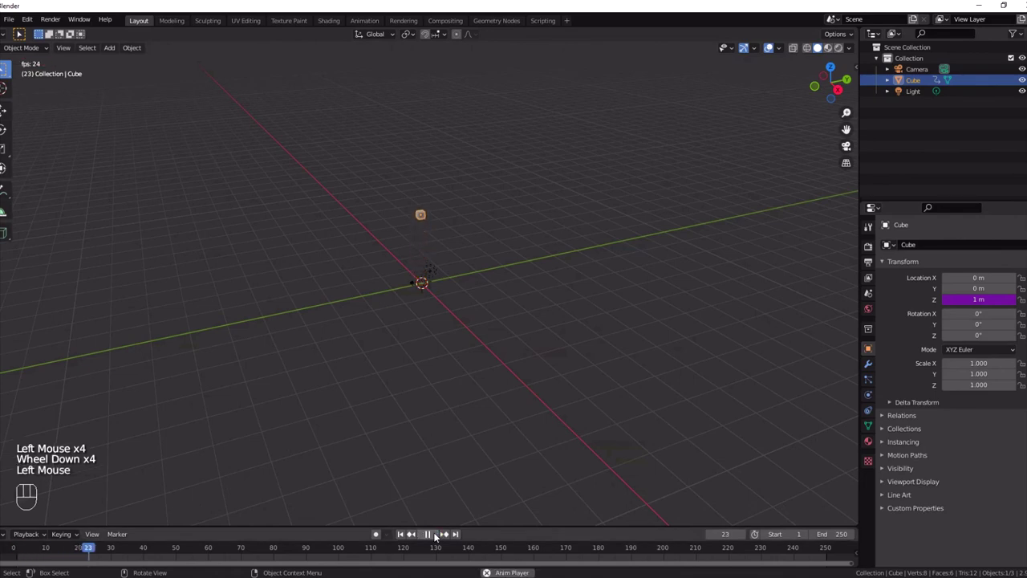